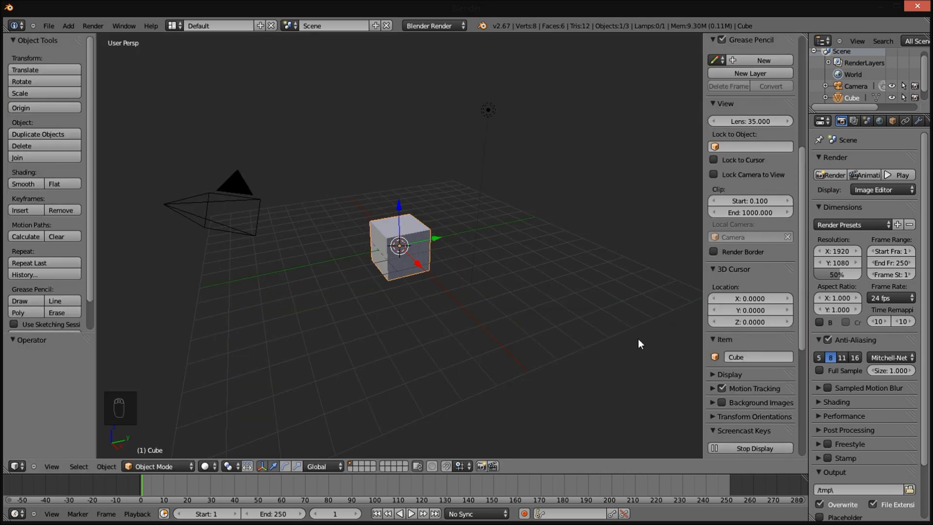
Delete the default cube and look through the scene camera from the front.
key("n")
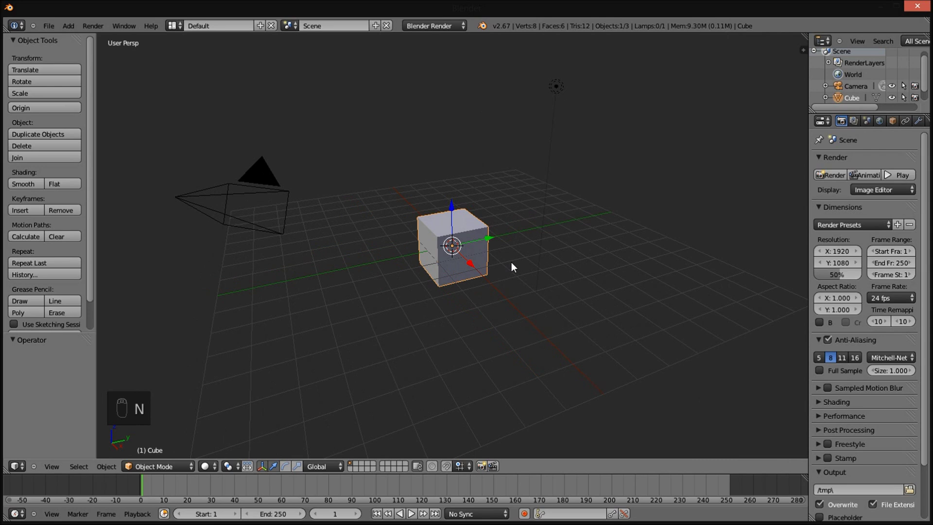
key("x")
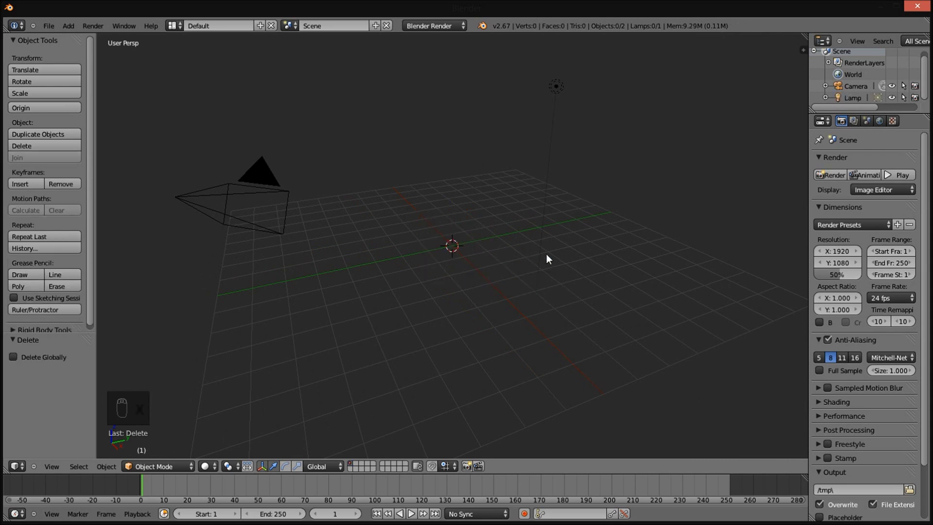
key("KP_1")
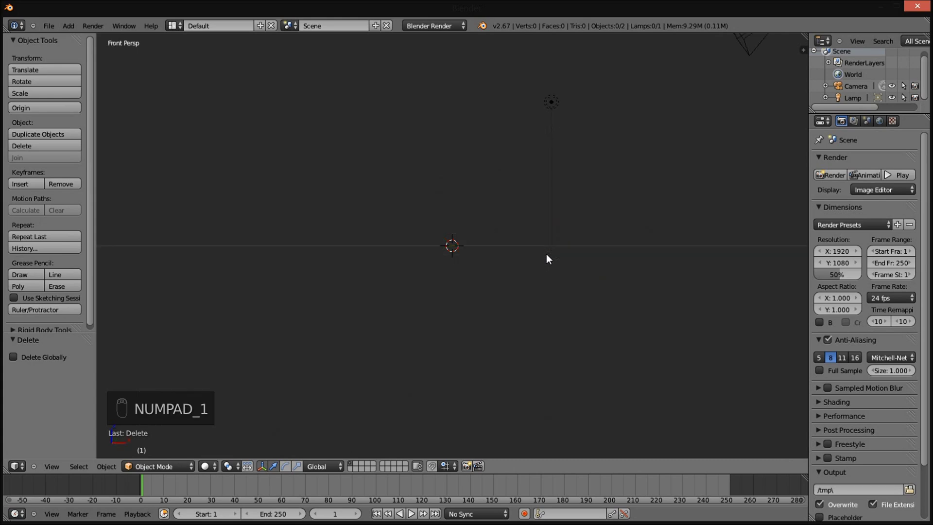
key("ctrl+alt+KP_0")
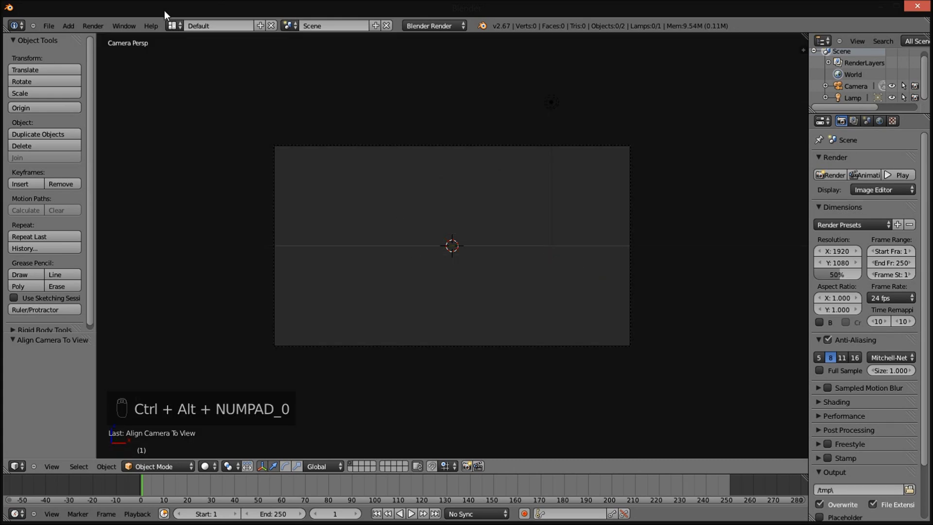
Add a plane, rotate it 90° on X to face the camera, and resize it to fit the frame.
left_click_drag(78, 35, 102, 43)
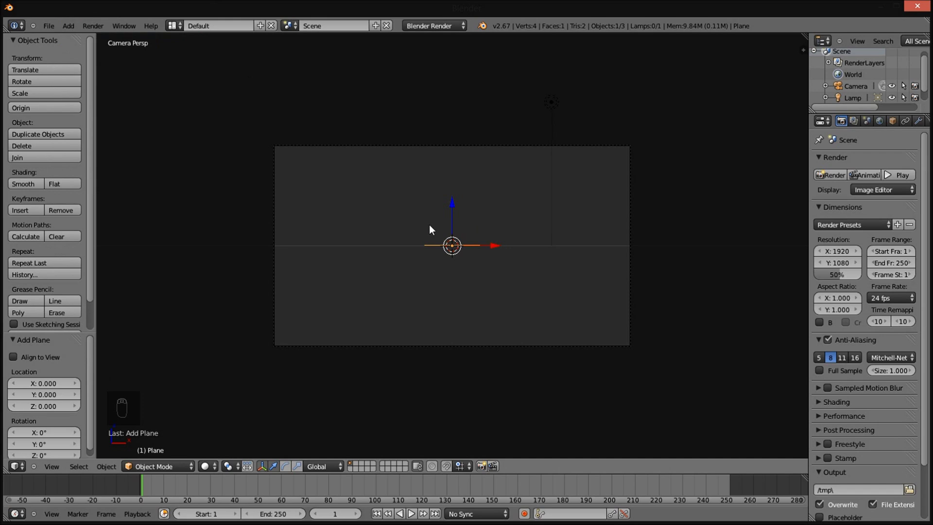
key("r")
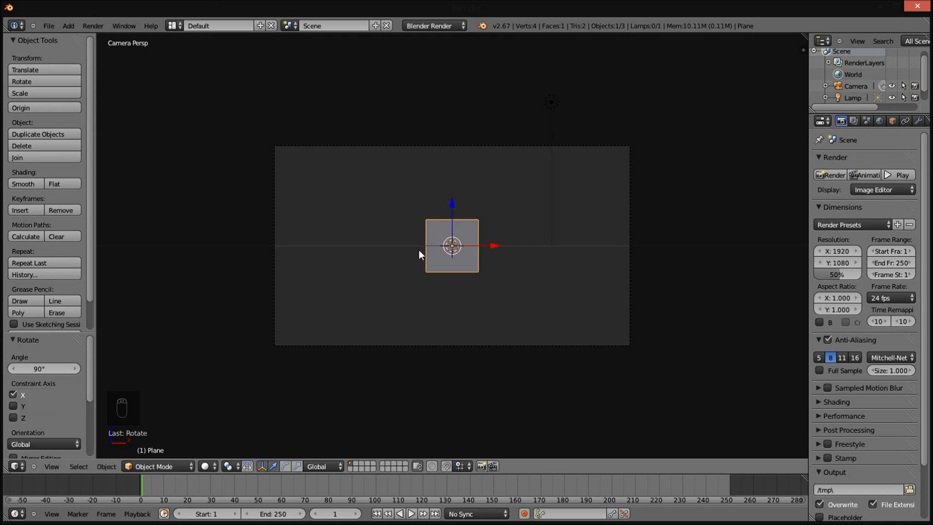
key("g")
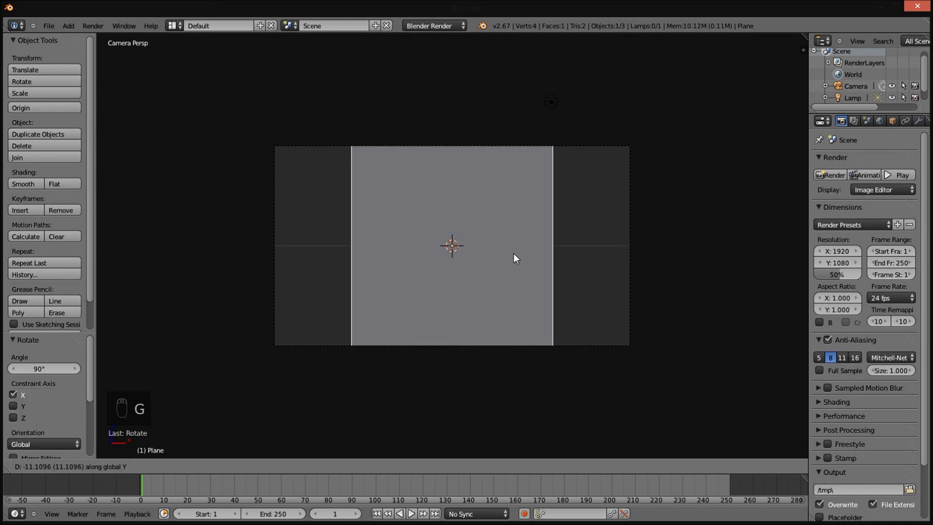
Create a new Image or Movie texture on the plane and load First Flare.png.
key("g")
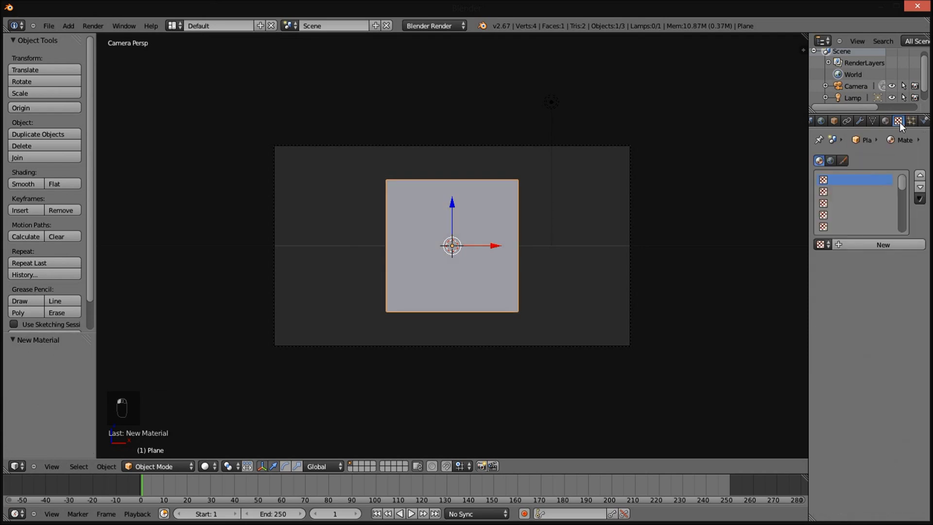
left_click(871, 250)
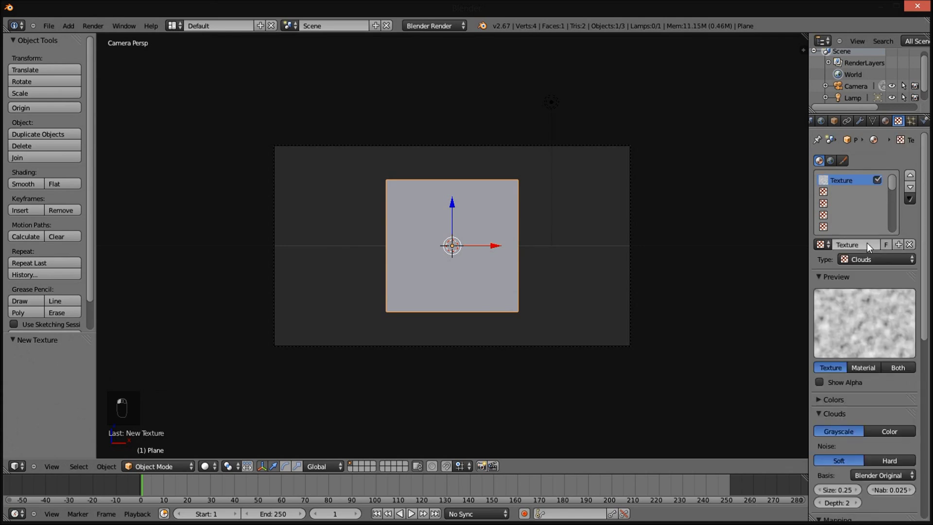
middle_click(872, 265)
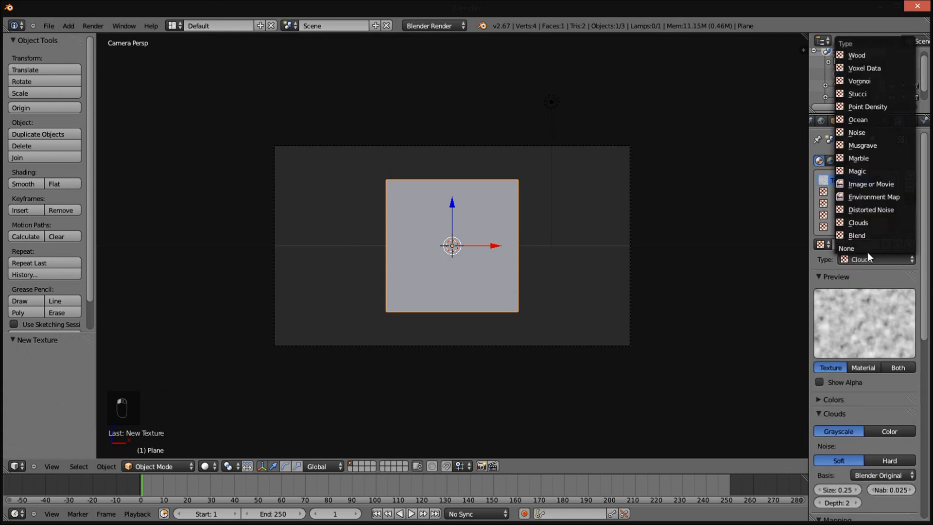
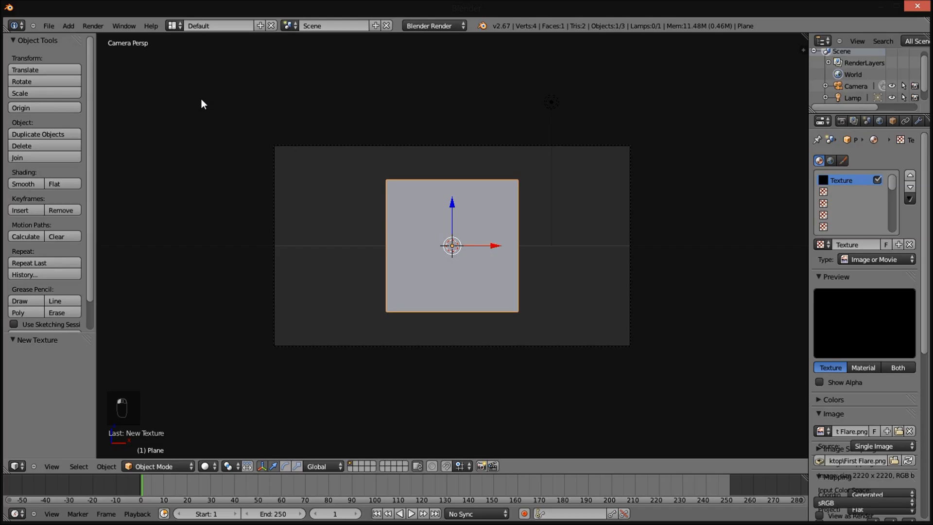
key("shift+s")
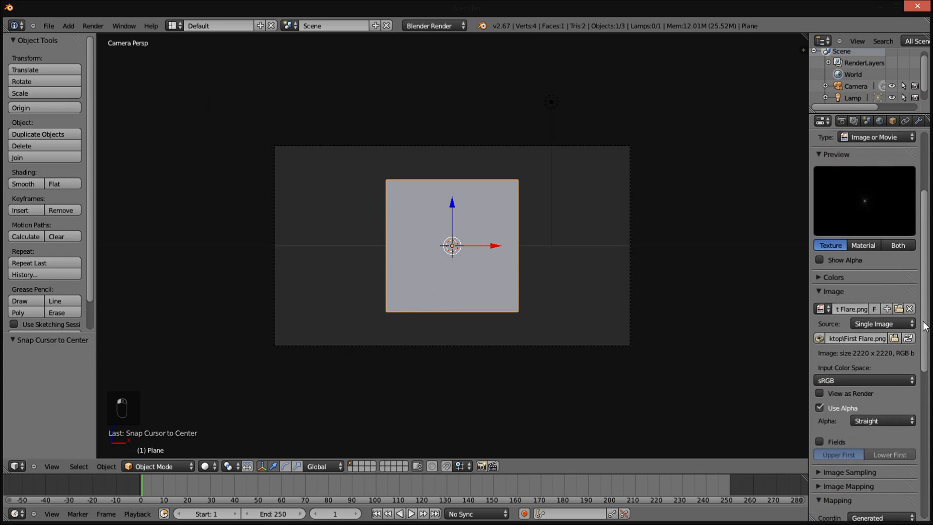
left_click_drag(928, 388, 448, 246)
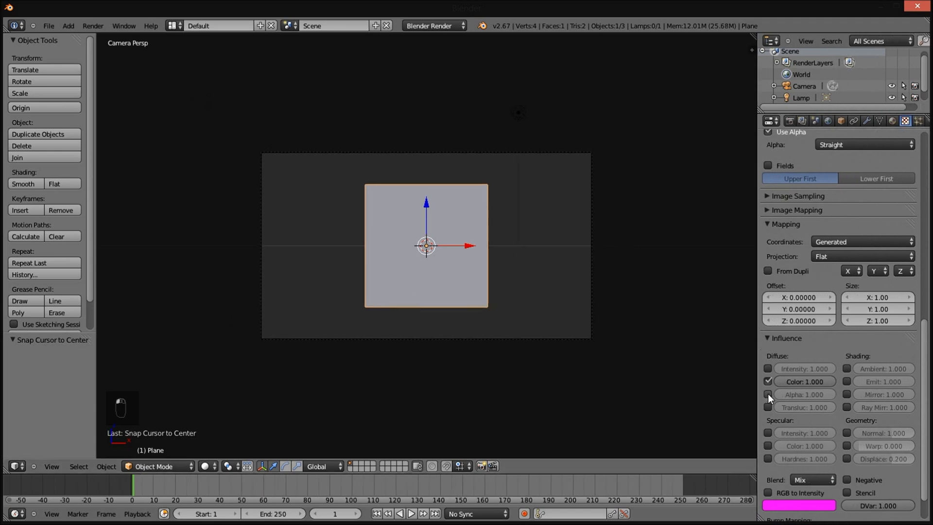
Enable Alpha influence so the flare image drives the plane's transparency.
middle_click(773, 398)
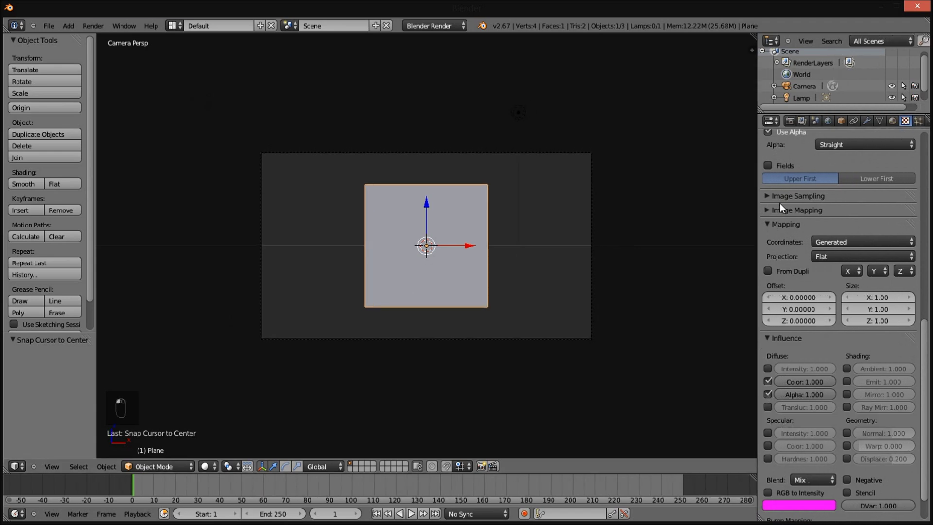
middle_click(787, 213)
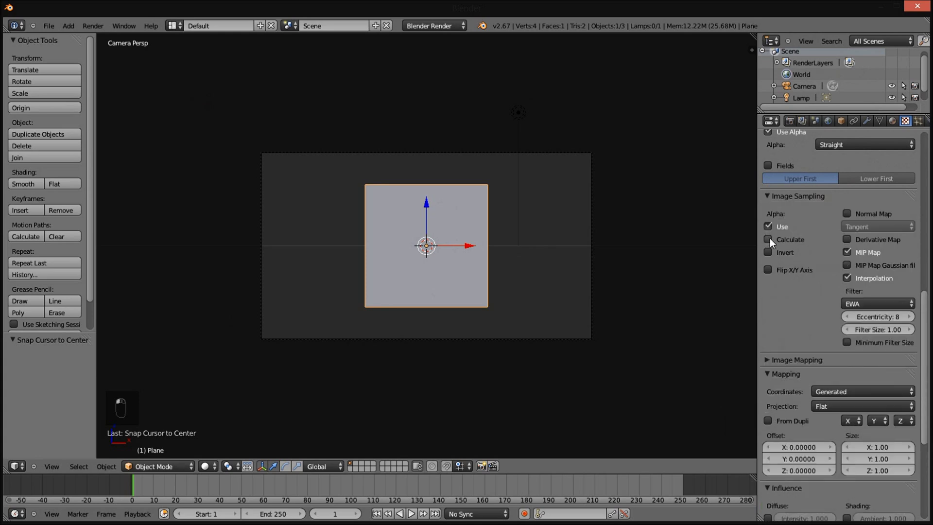
left_click_drag(783, 228, 929, 332)
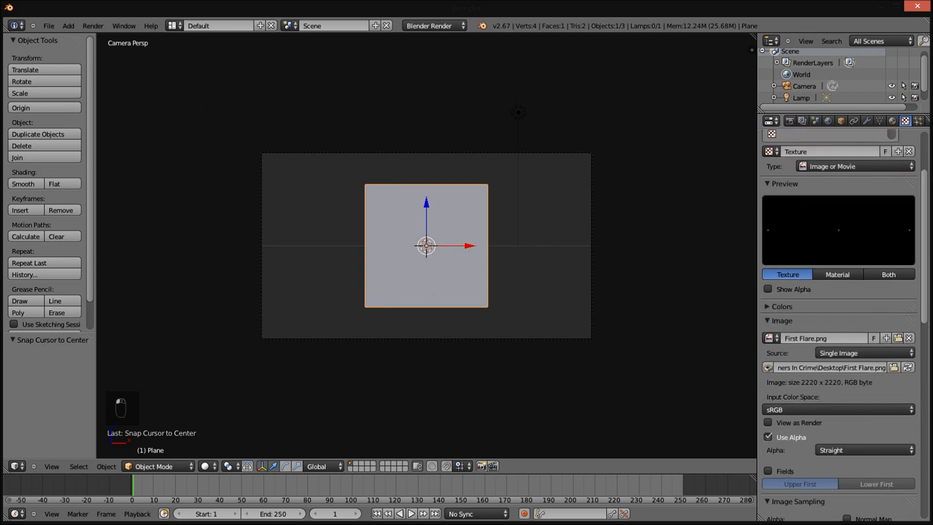
middle_click(928, 160)
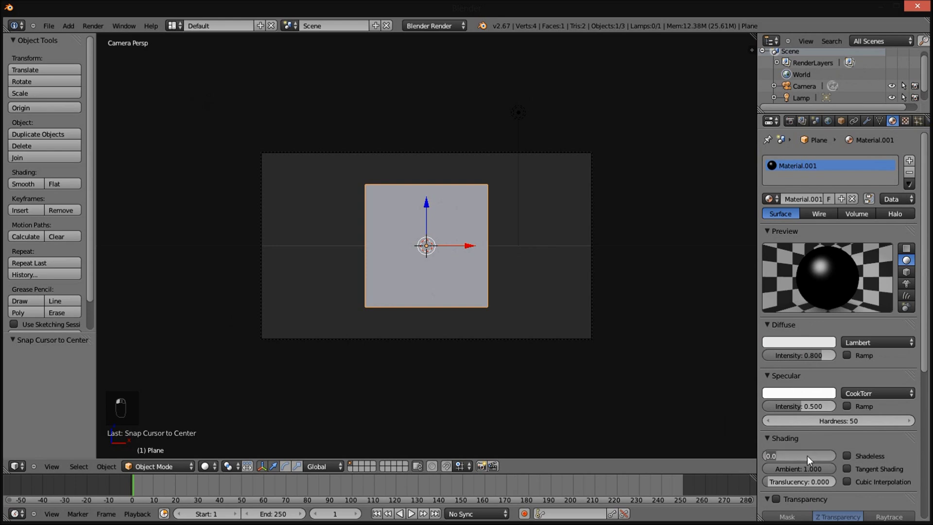
Make the material fully emissive and set viewport shading to GLSL to show the flare.
left_click_drag(846, 382, 787, 363)
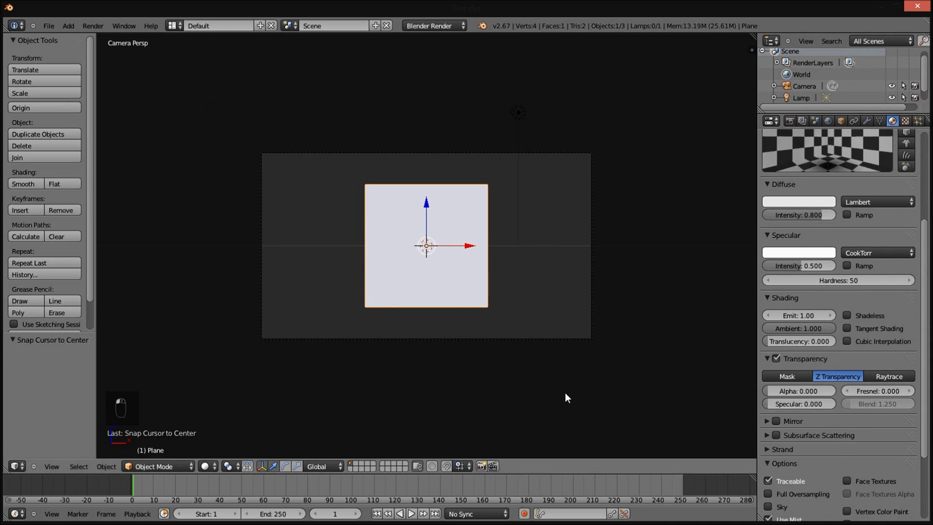
left_click_drag(211, 466, 229, 420)
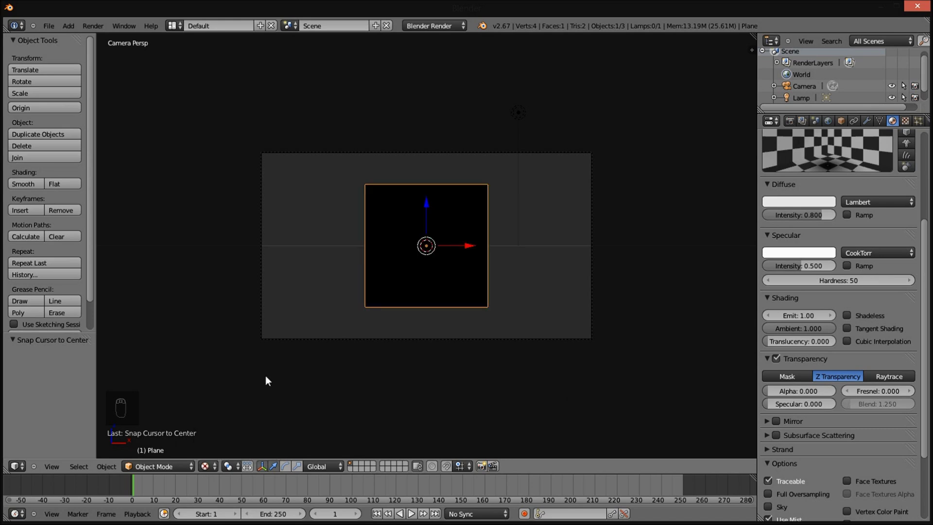
left_click_drag(209, 467, 250, 405)
left_click_drag(575, 194, 575, 194)
key("n")
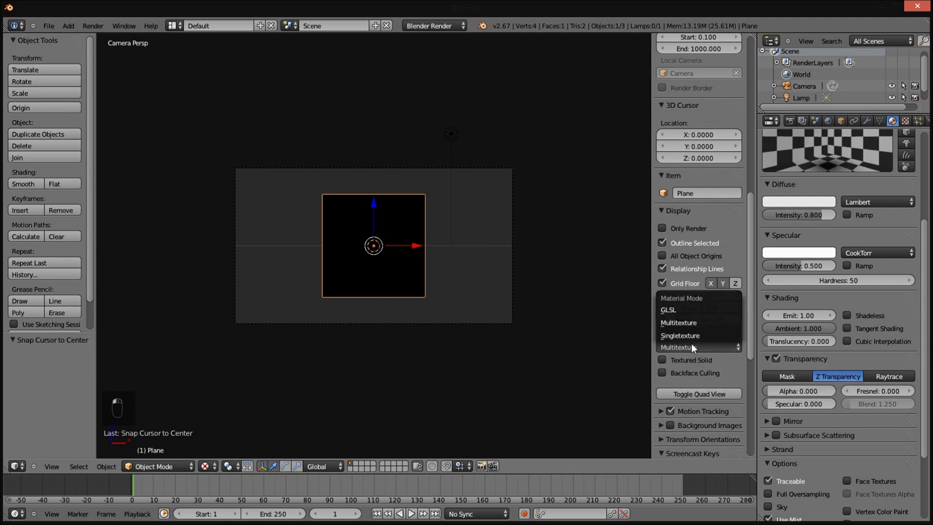
left_click_drag(696, 317, 344, 354)
Move the flare plane toward the upper left of the camera frame and enlarge it.
left_click_drag(344, 354, 385, 254)
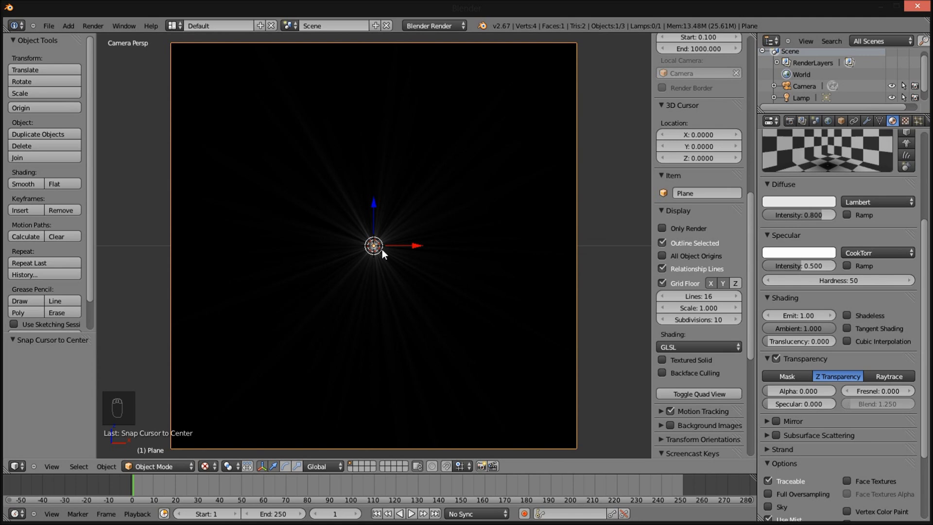
left_click_drag(440, 204, 440, 202)
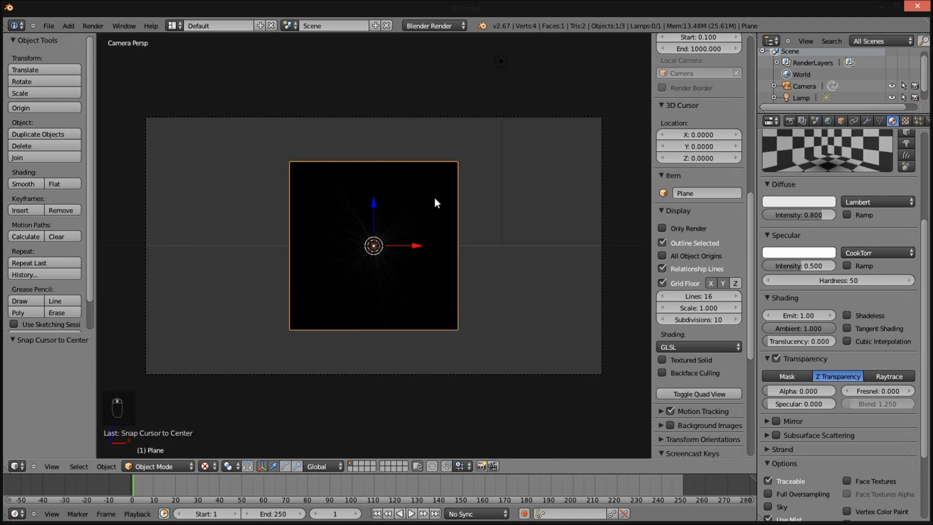
key("g")
left_click_drag(377, 258, 498, 280)
key("s")
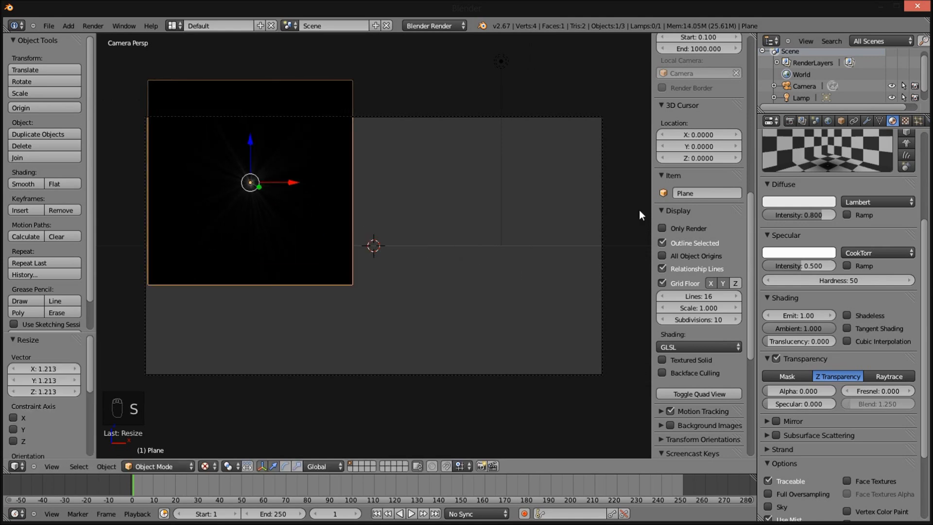
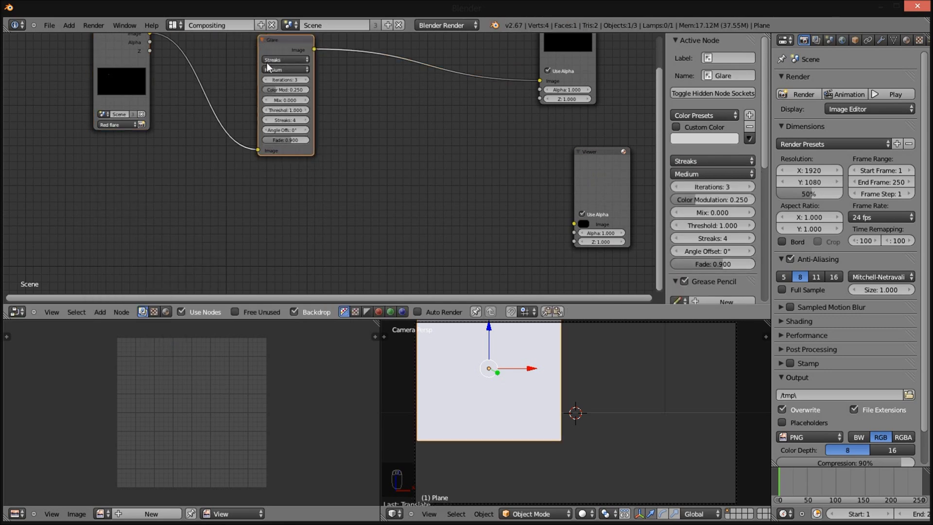
Set the Glare node to Fog Glow with threshold 0 and insert an RGB Curves node before Composite.
left_click_drag(288, 101, 294, 83)
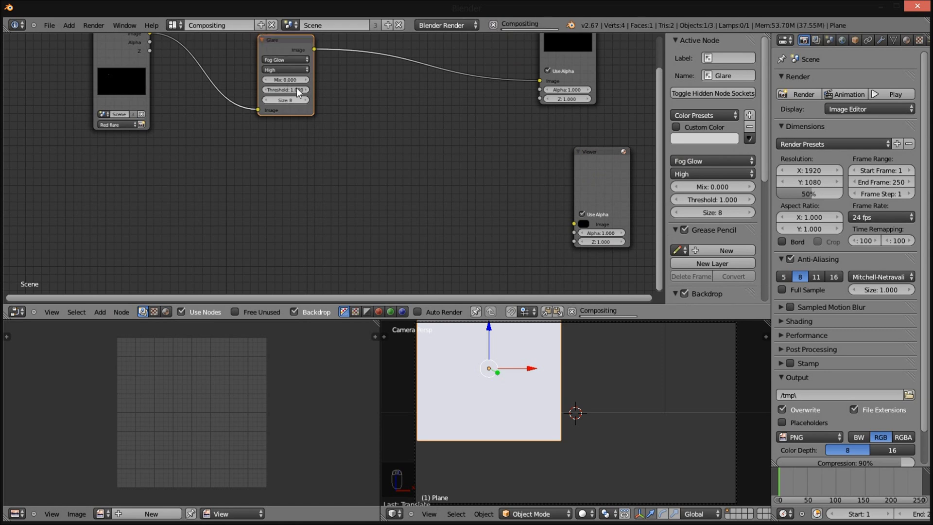
left_click_drag(299, 95, 97, 199)
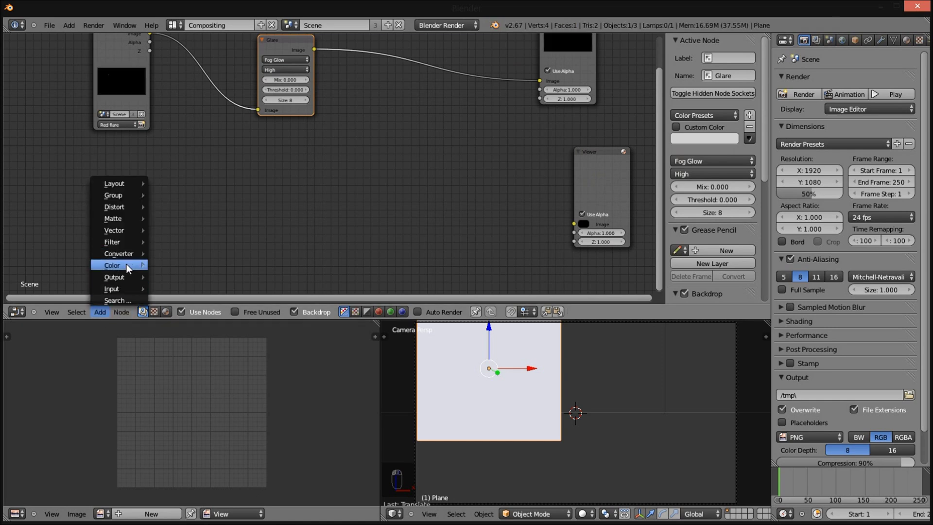
left_click_drag(392, 134, 401, 42)
left_click_drag(515, 100, 584, 210)
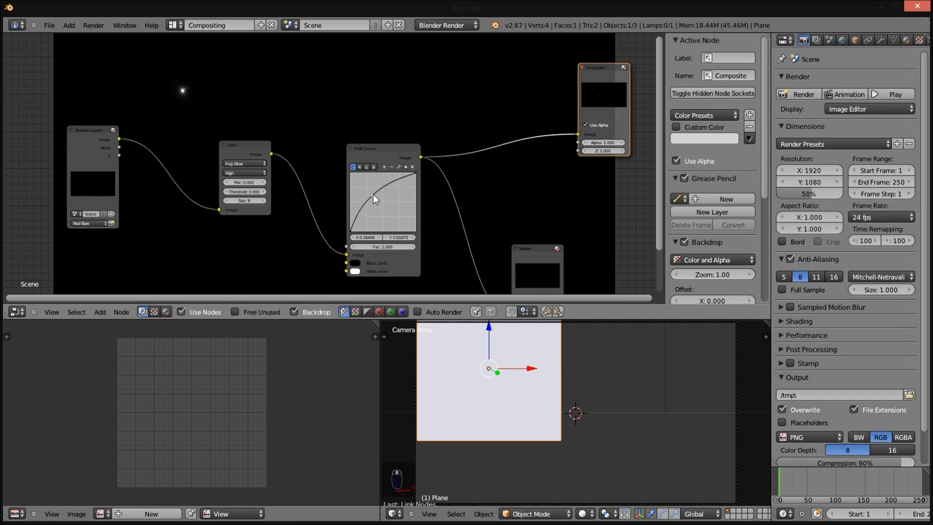
Raise the B channel curve so the flare glows blue.
left_click(378, 198)
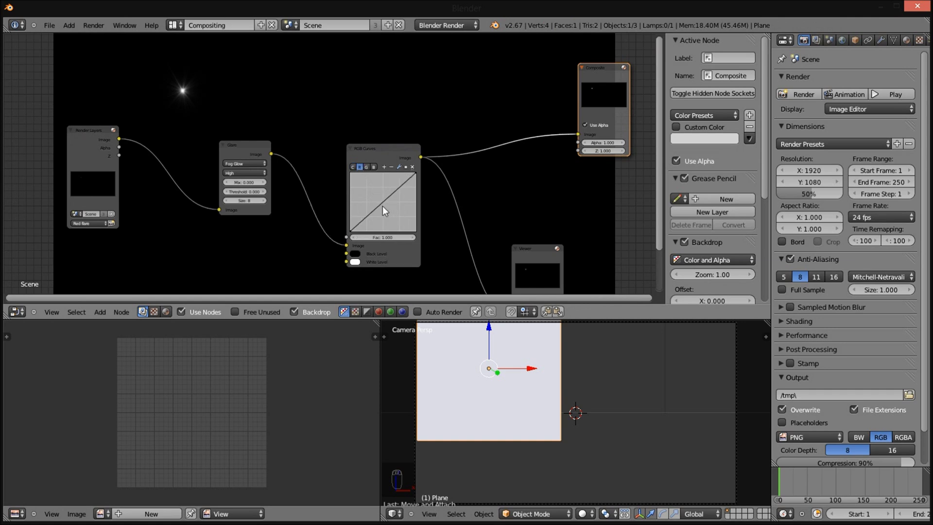
left_click_drag(379, 171, 366, 169)
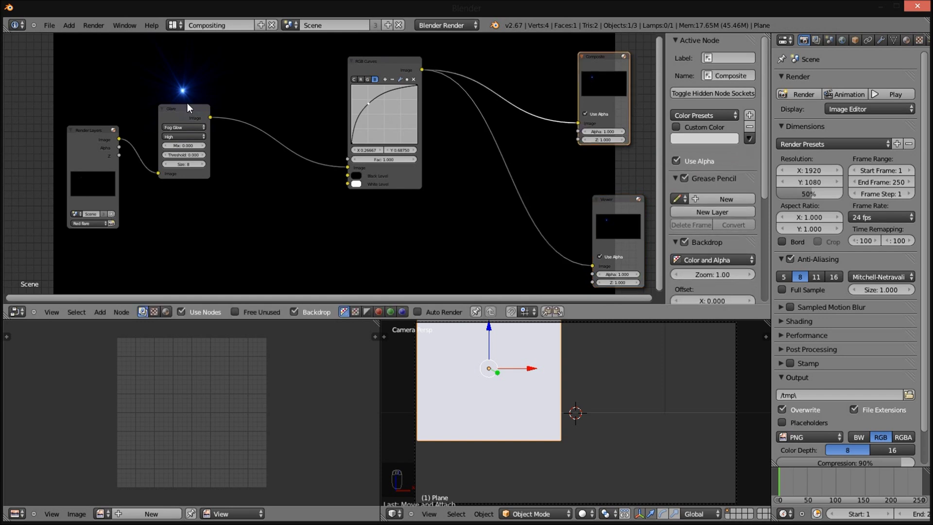
Duplicate the Glare node as a Ghosts stage before the curves and render with F12.
key("shift+d")
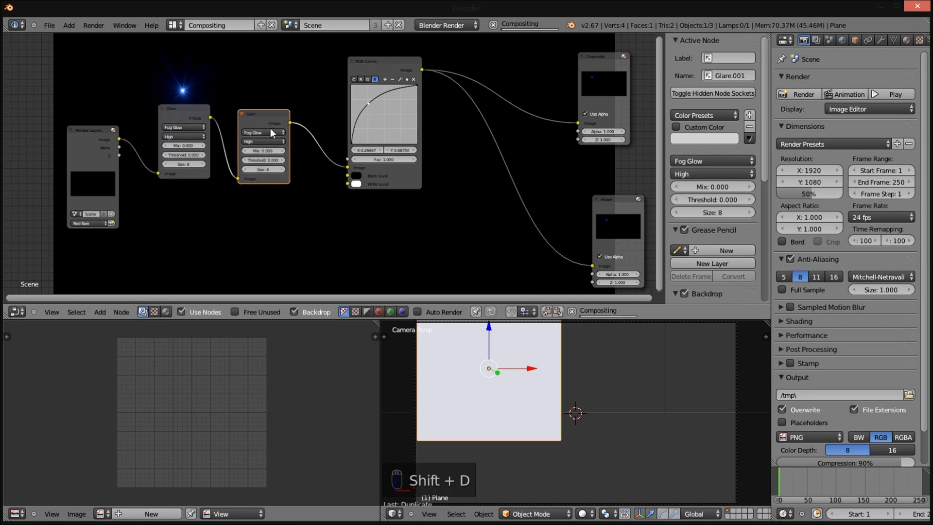
left_click(275, 133)
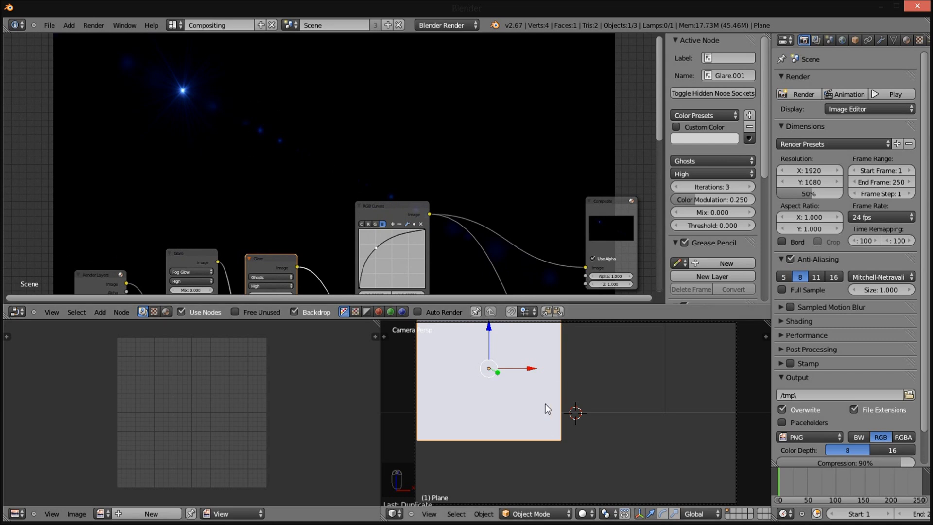
left_click_drag(588, 512, 596, 466)
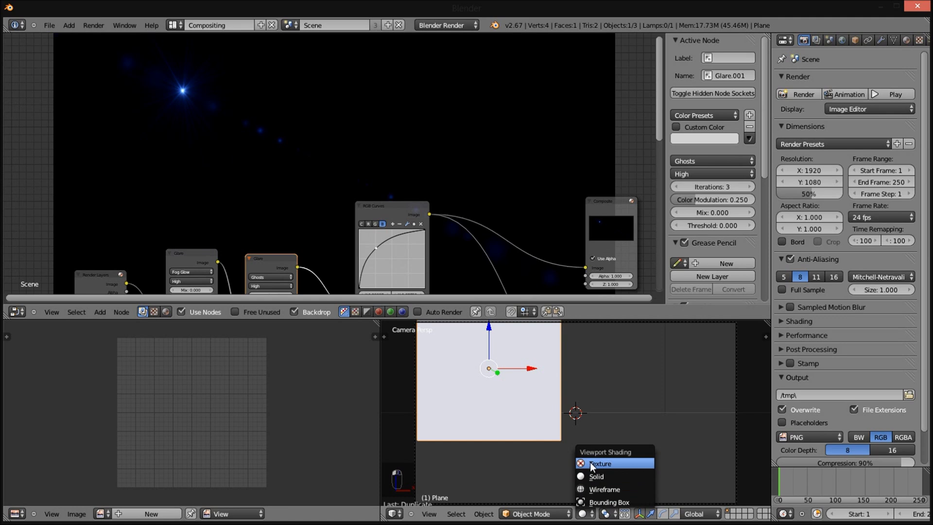
key("s")
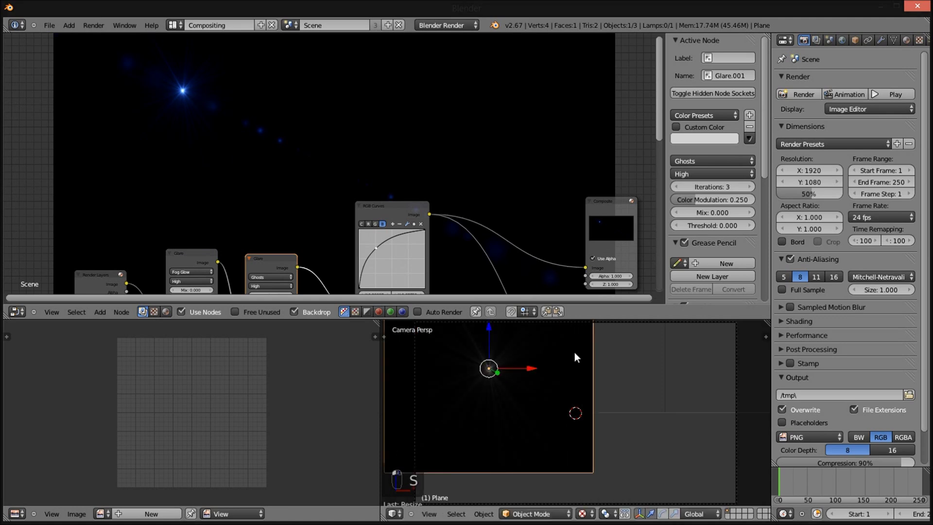
key("F12")
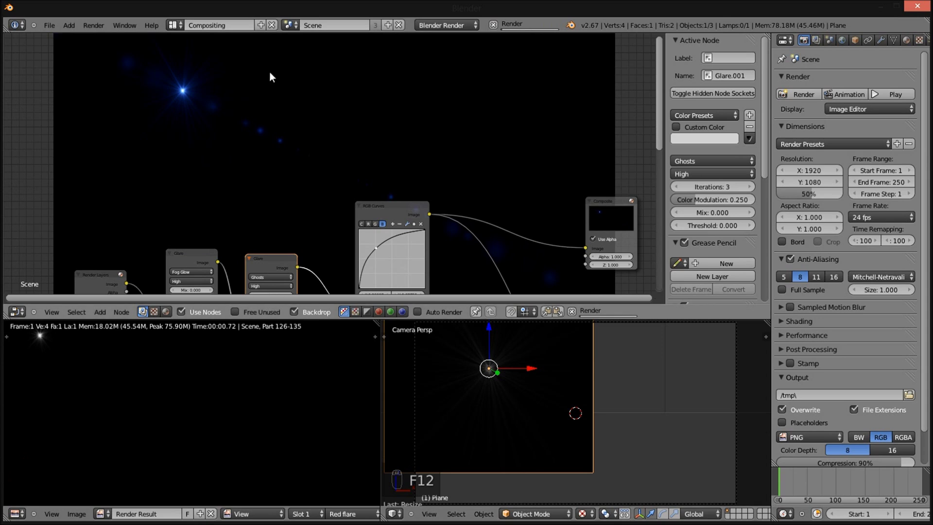
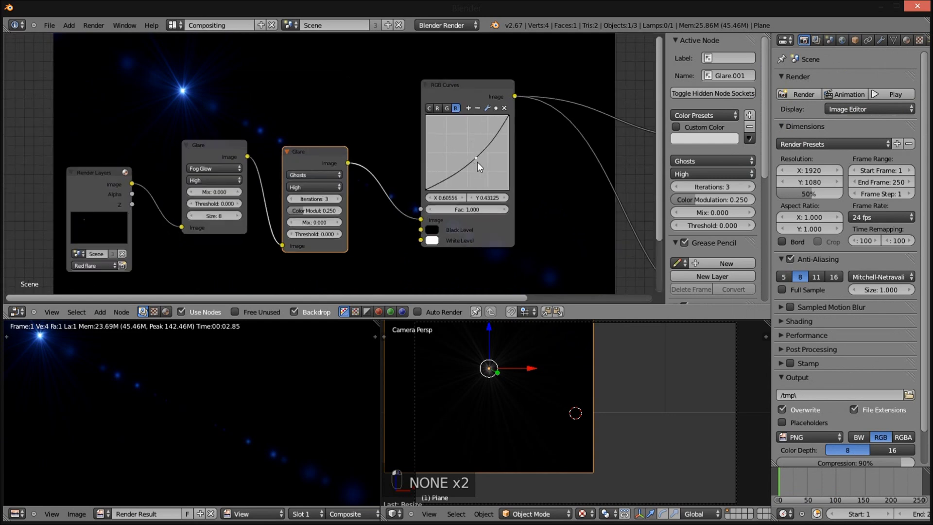
Lower the B curve and raise the R curve so the flare renders orange-red.
left_click_drag(458, 128, 452, 141)
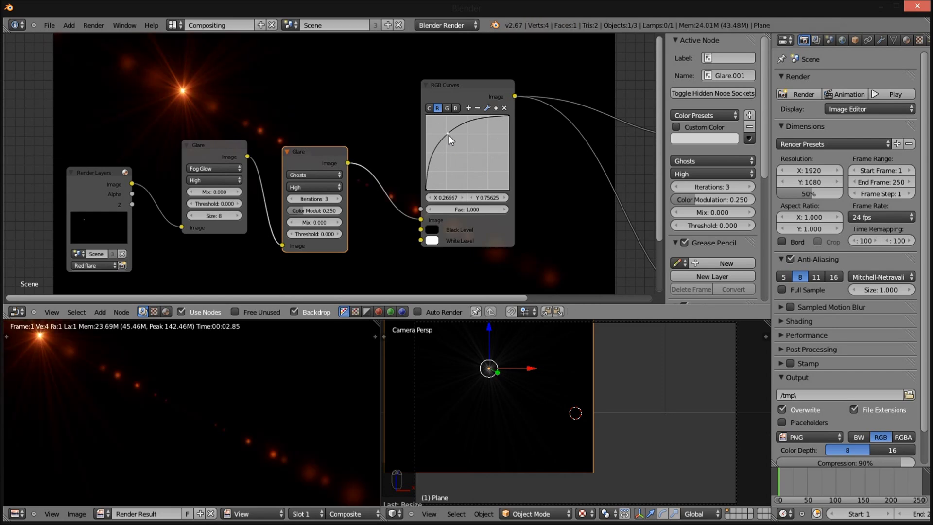